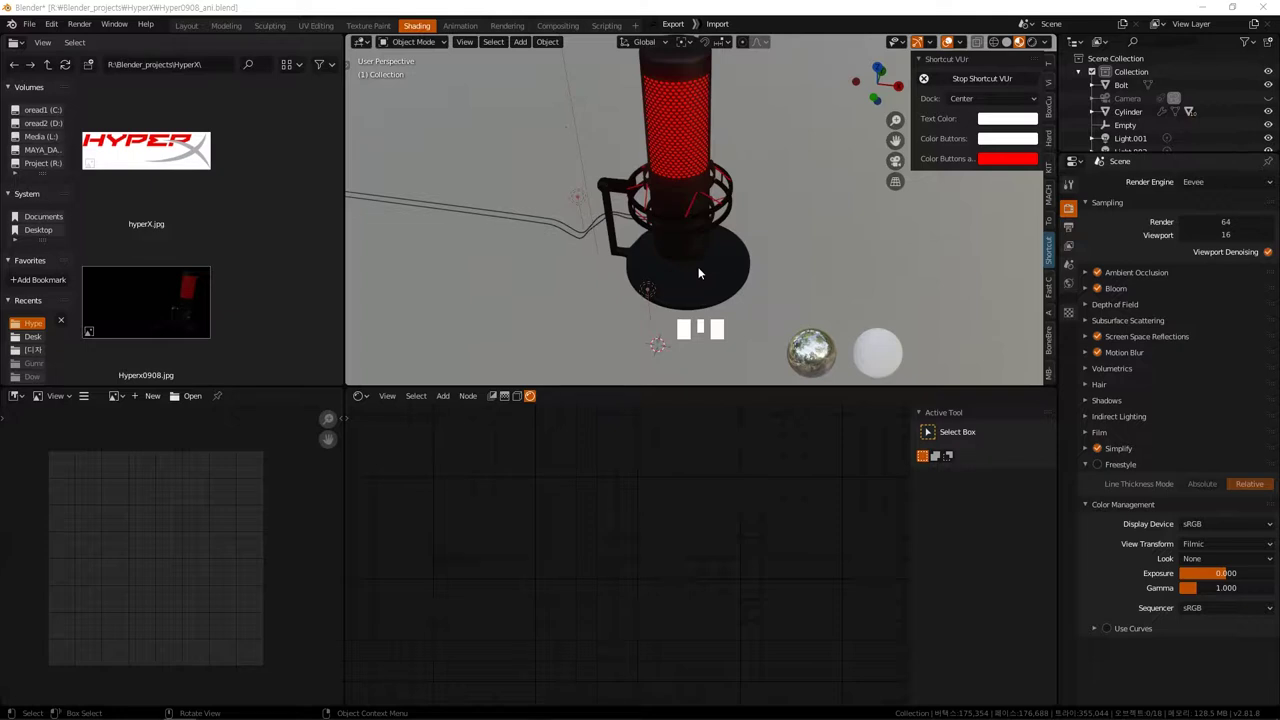
Add a mesh plane and stretch it along the X axis into a wide rectangle.
drag(704, 262, 745, 284)
key(shift+a)
key(KP_Decimal)
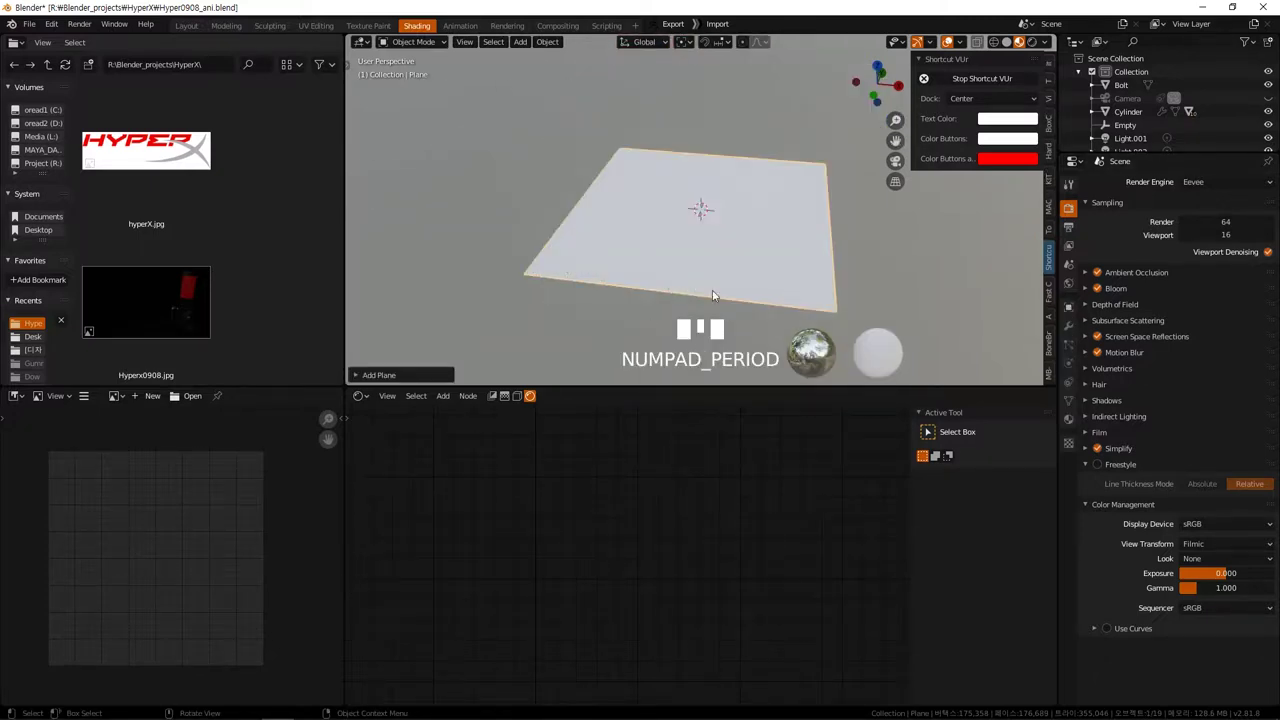
scroll(down, 3)
key(s)
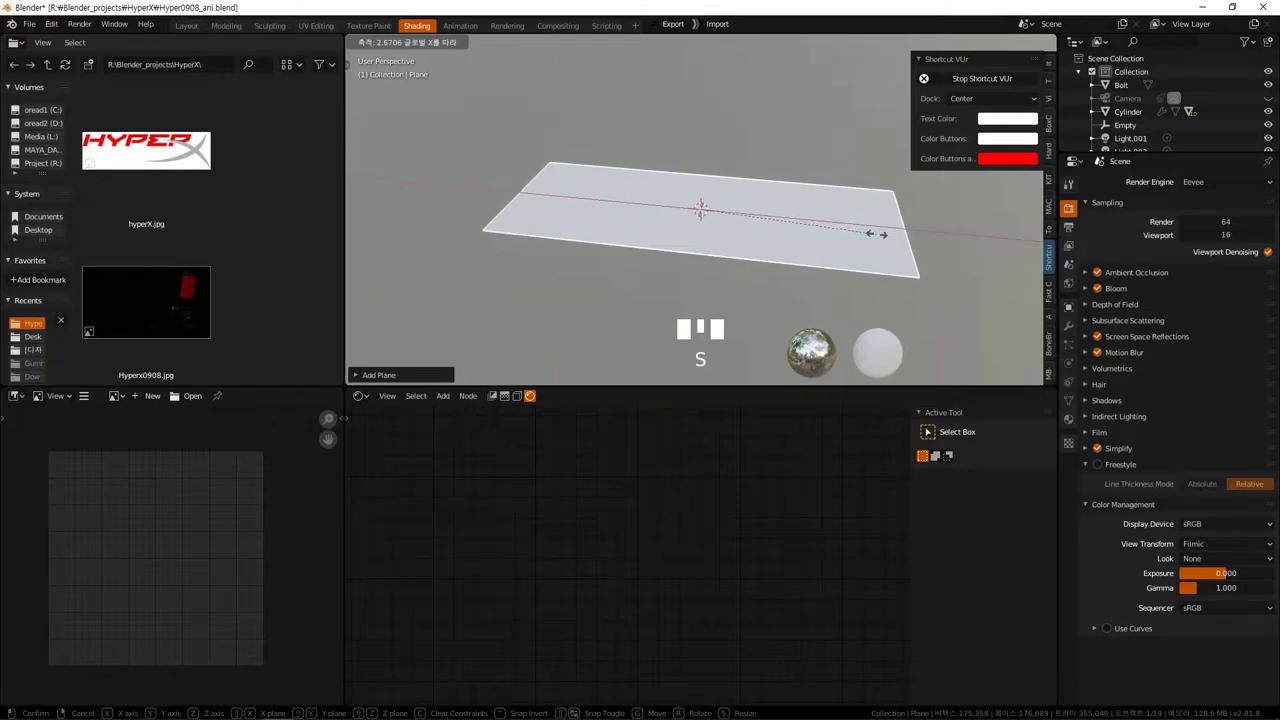
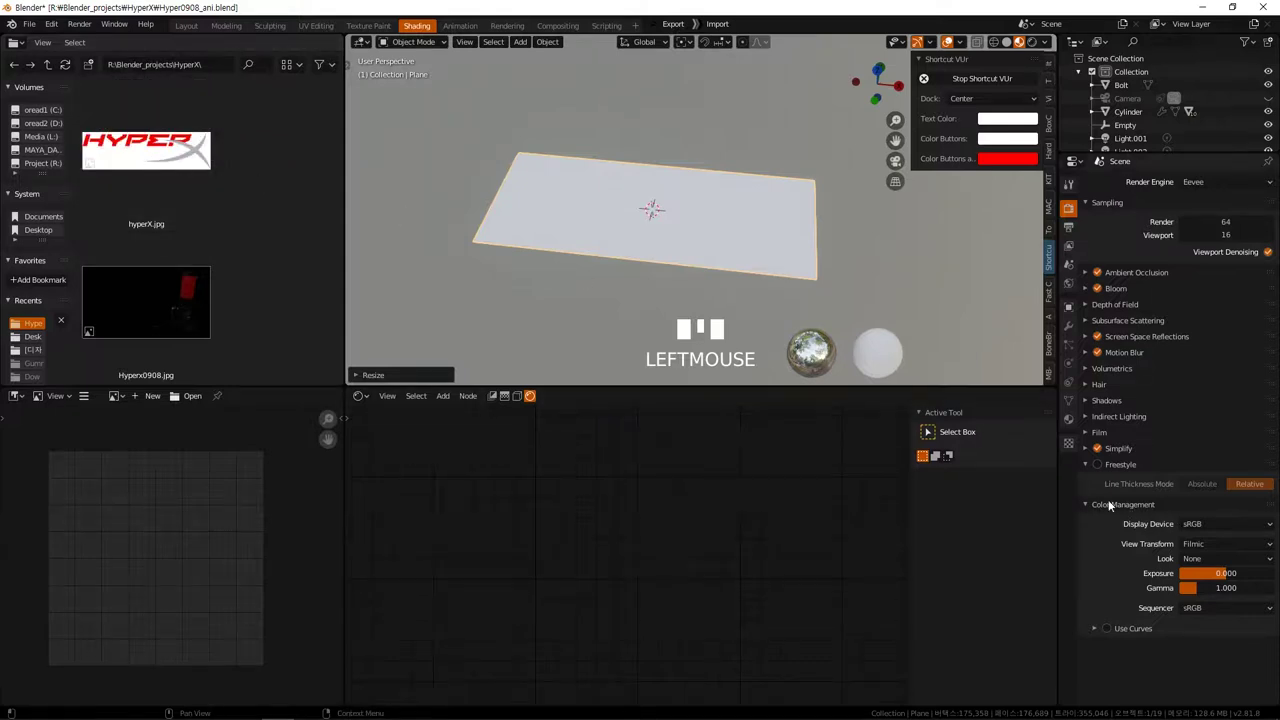
Create a new material on the plane and frame the nodes in the Shader Editor.
click(1076, 426)
drag(1195, 238, 1109, 480)
scroll(down, 3)
drag(756, 590, 824, 514)
scroll(up, 3)
Bring in hyperX.jpg as an image texture and wire its Color into Base Color.
drag(166, 152, 491, 543)
drag(565, 547, 536, 518)
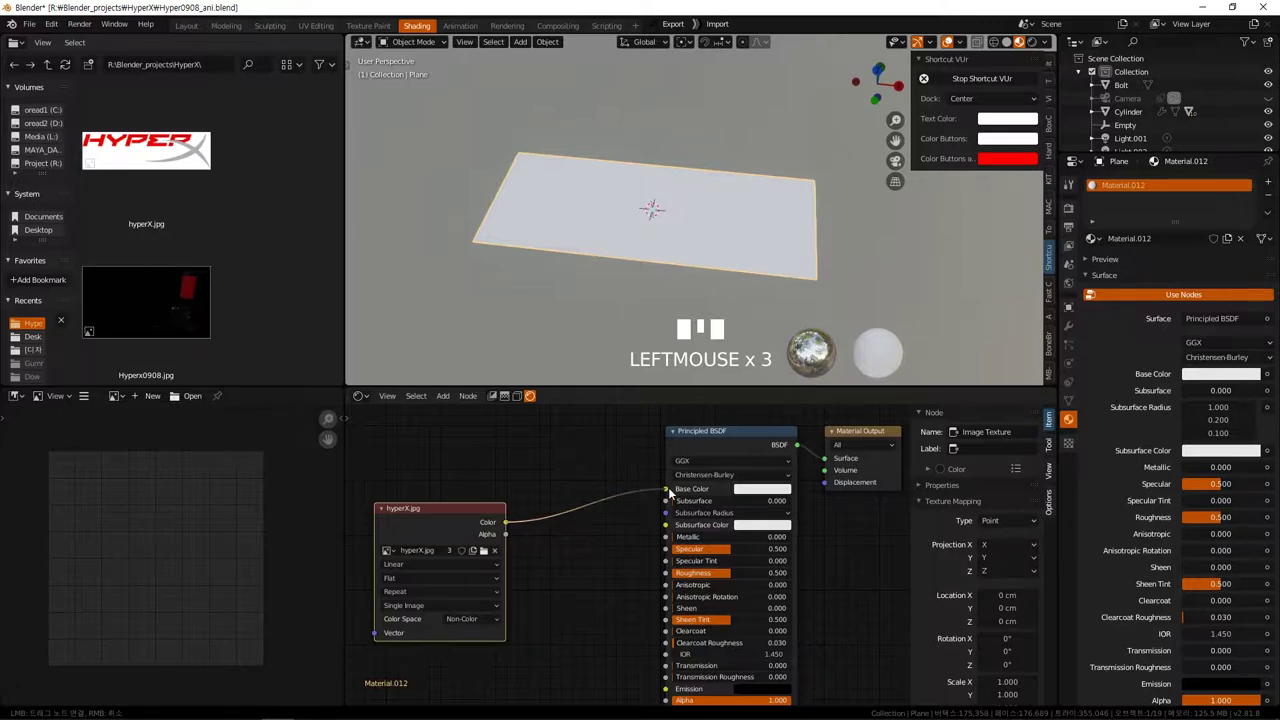
middle_click(636, 543)
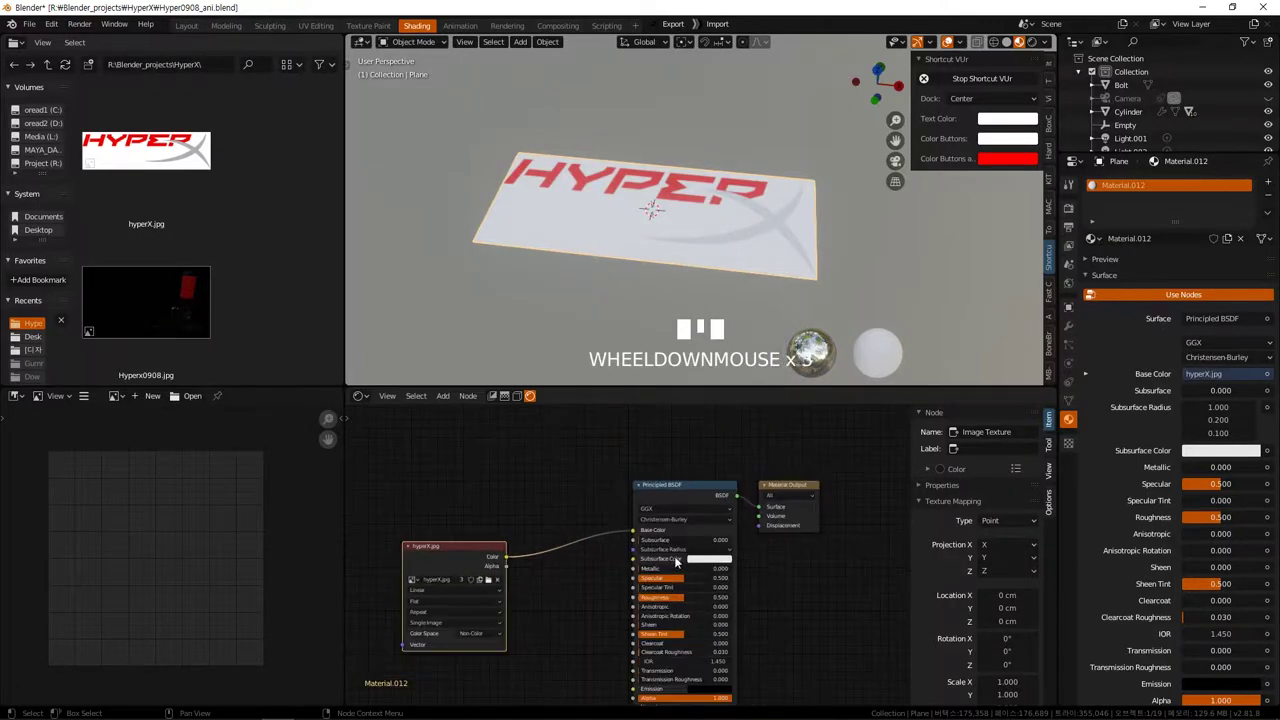
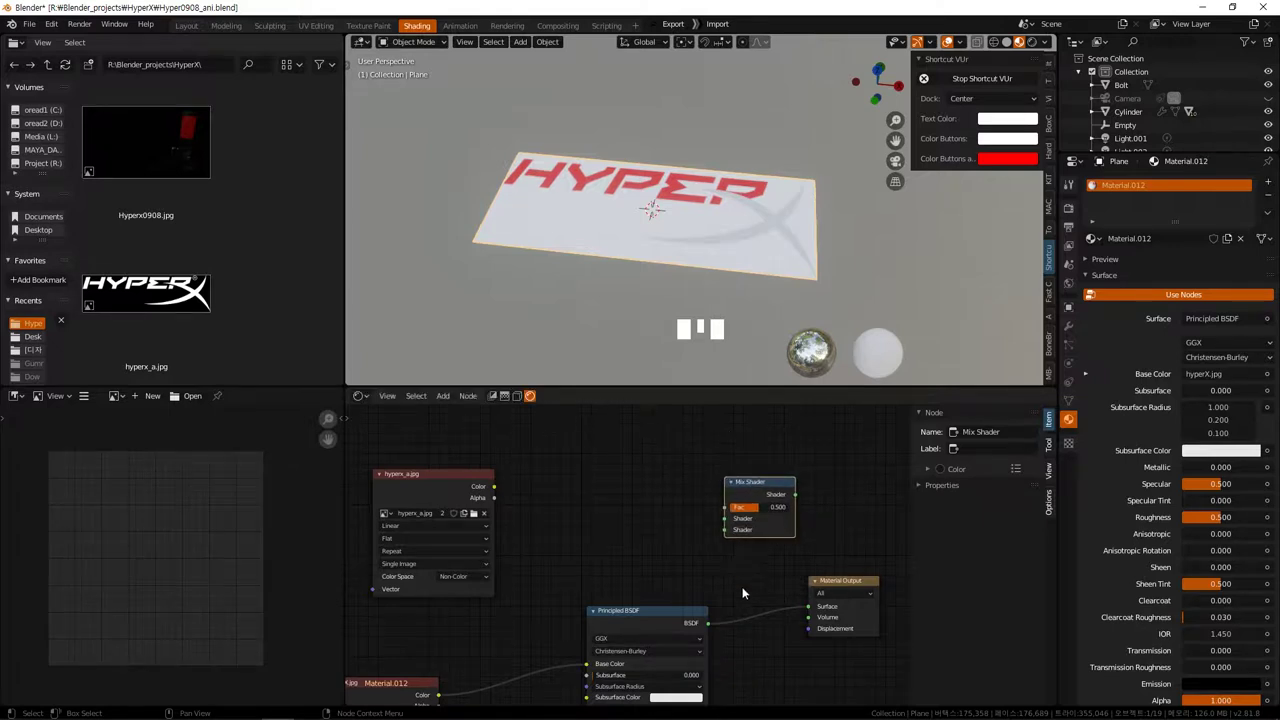
Route the Principled BSDF through a Mix Shader to the output and add a Transparent BSDF.
drag(745, 606, 689, 611)
click(689, 611)
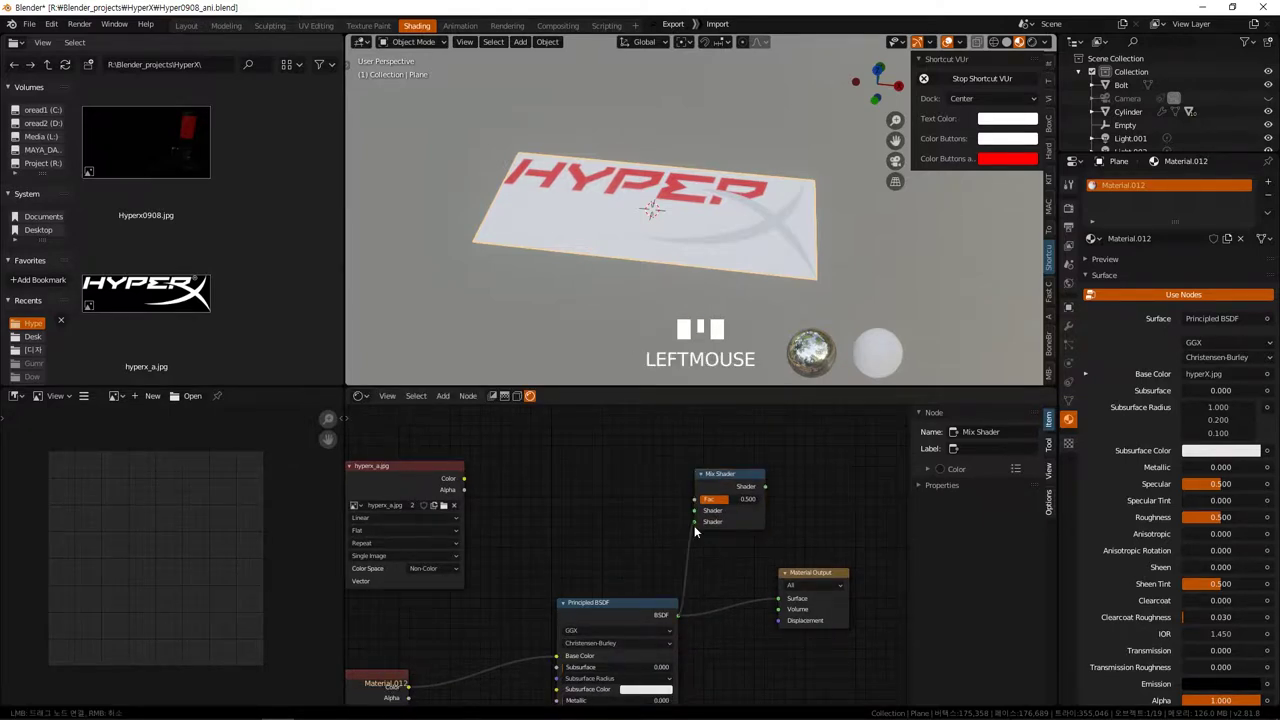
click(789, 510)
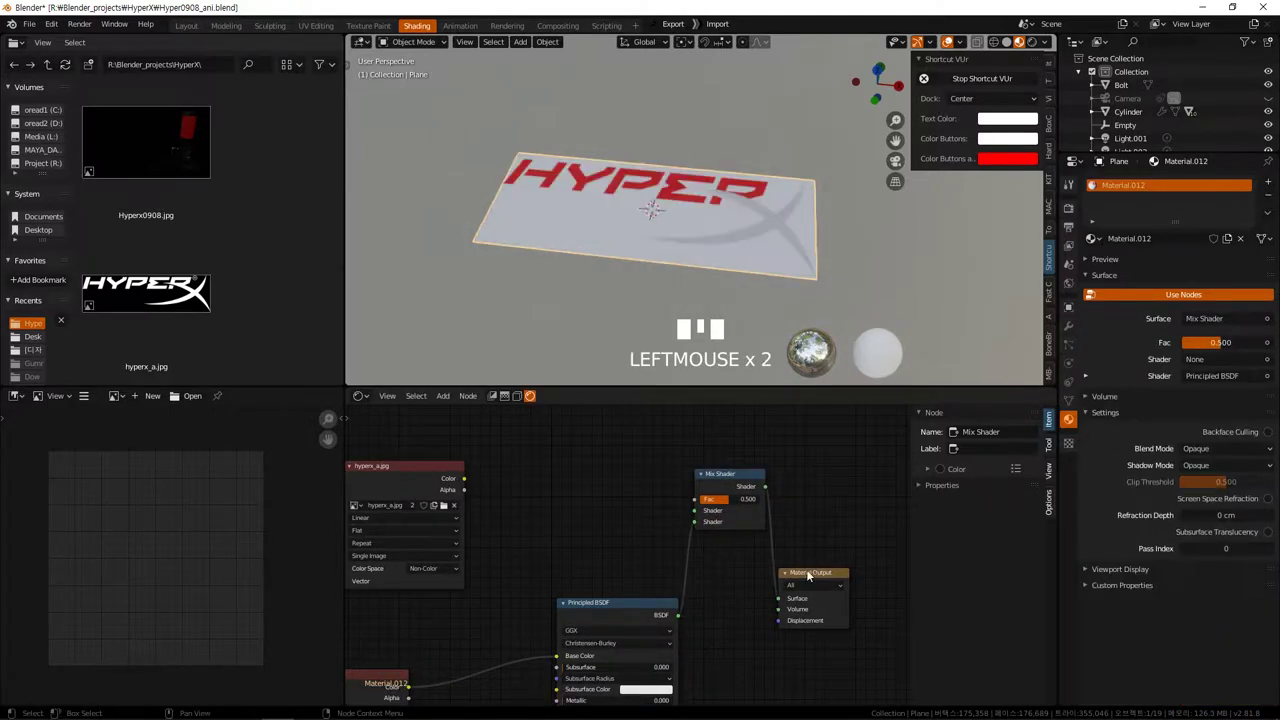
click(814, 576)
click(748, 477)
key(shift+a)
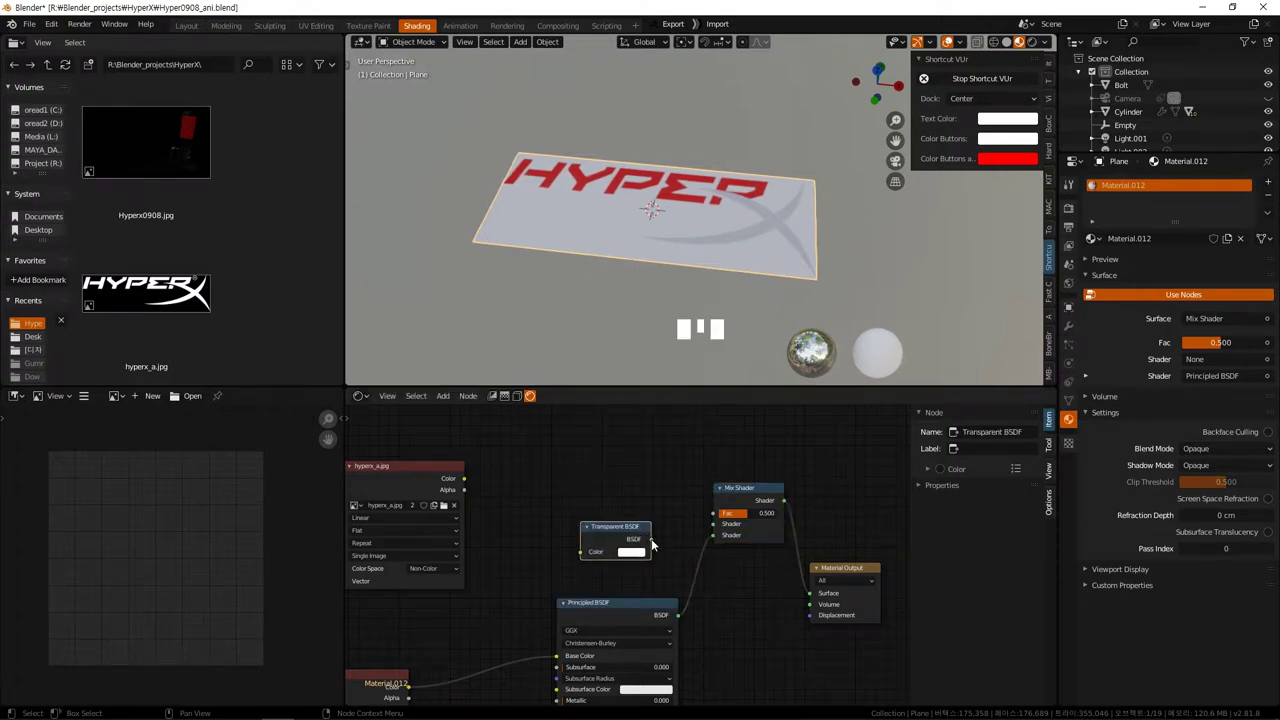
Feed the Transparent BSDF into the Mix Shader with the logo image Color driving Fac.
click(673, 547)
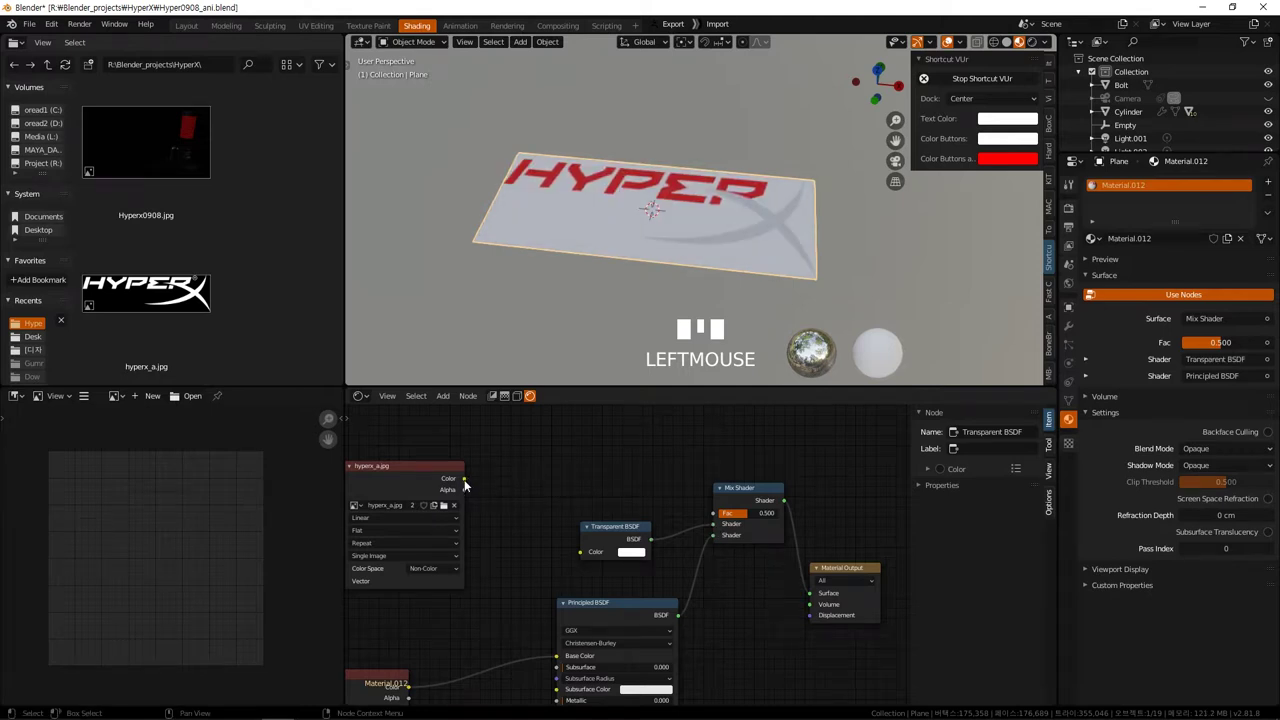
click(473, 476)
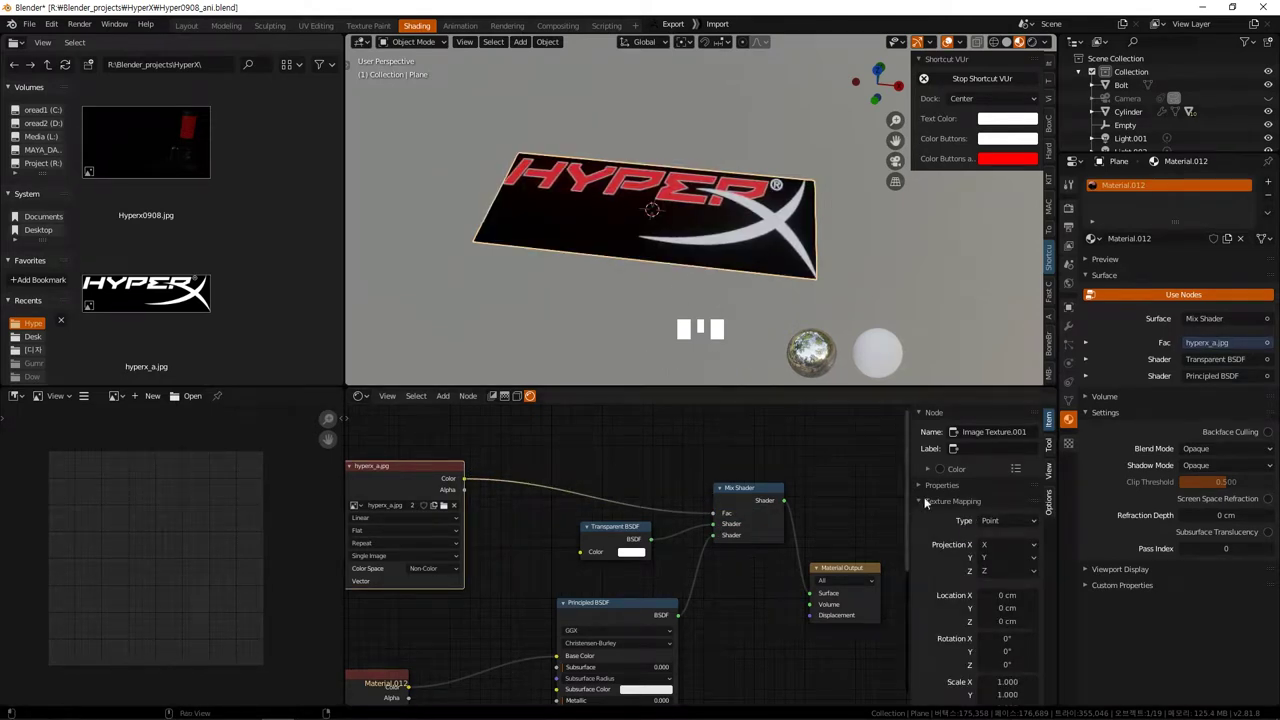
click(763, 492)
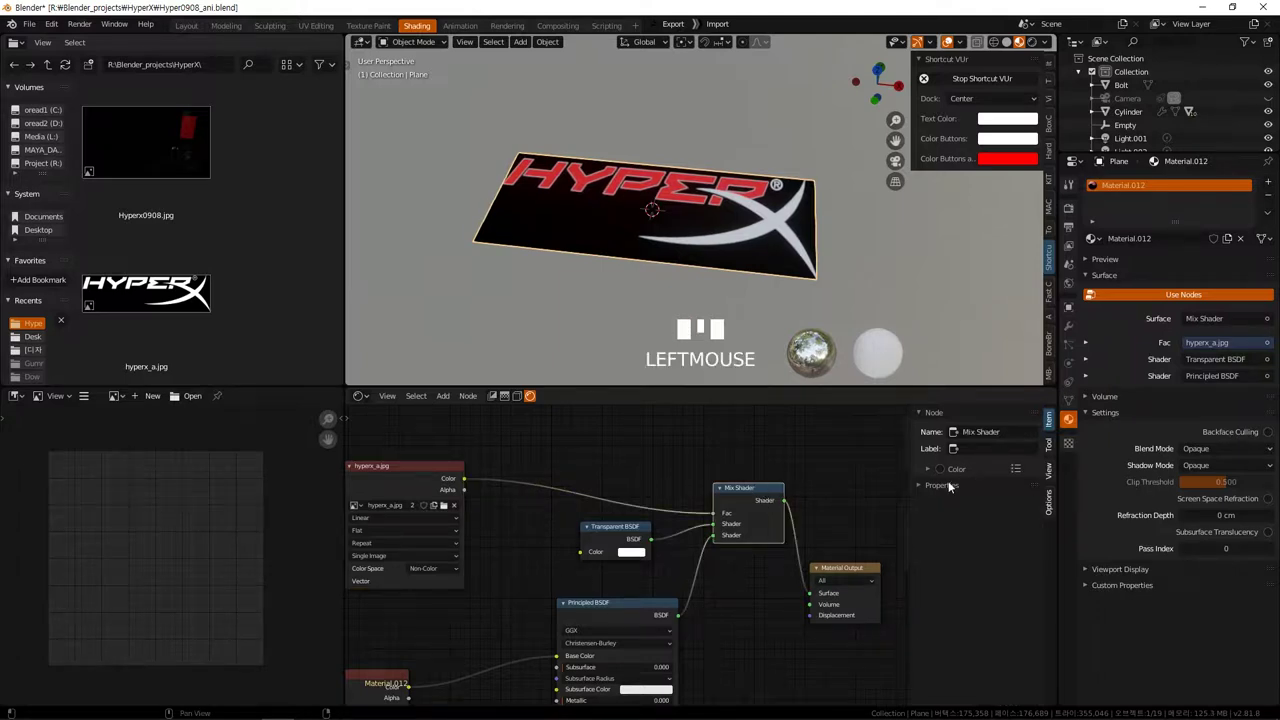
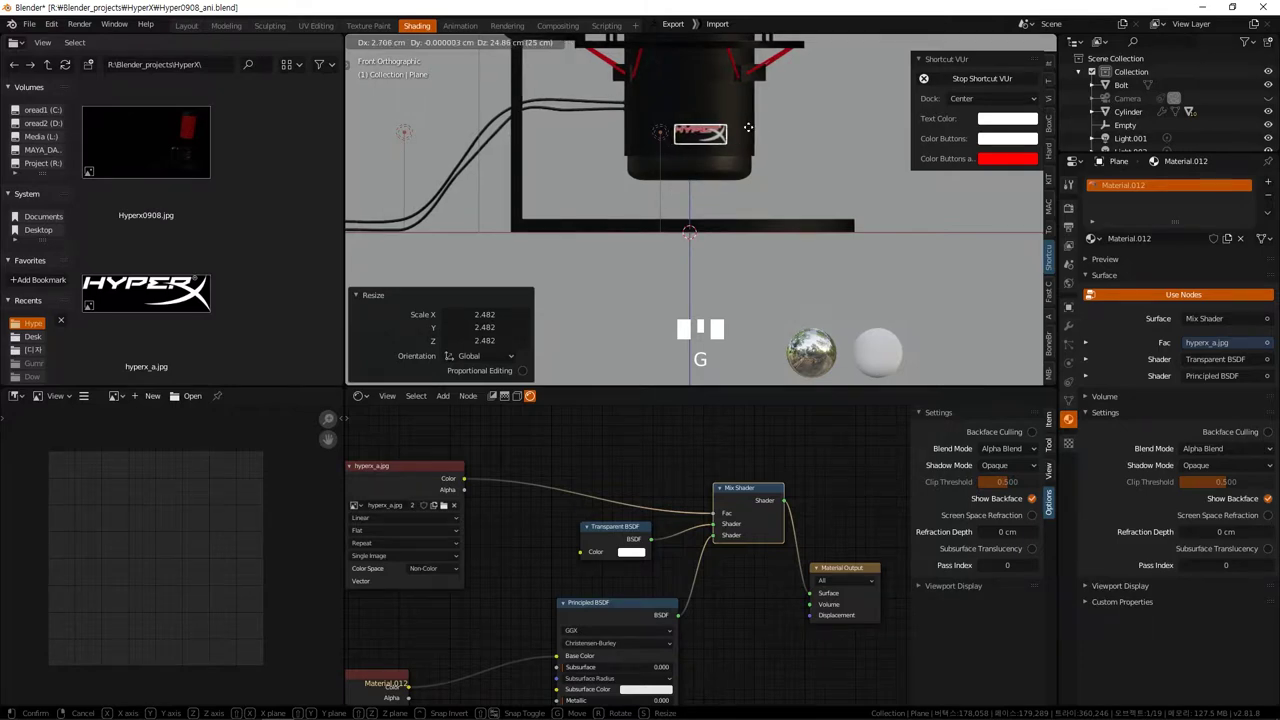
Move the logo plane against the front of the microphone base using top and side views.
drag(756, 191, 734, 250)
key(KP_7)
scroll(down, 3)
drag(718, 216, 736, 268)
key(g)
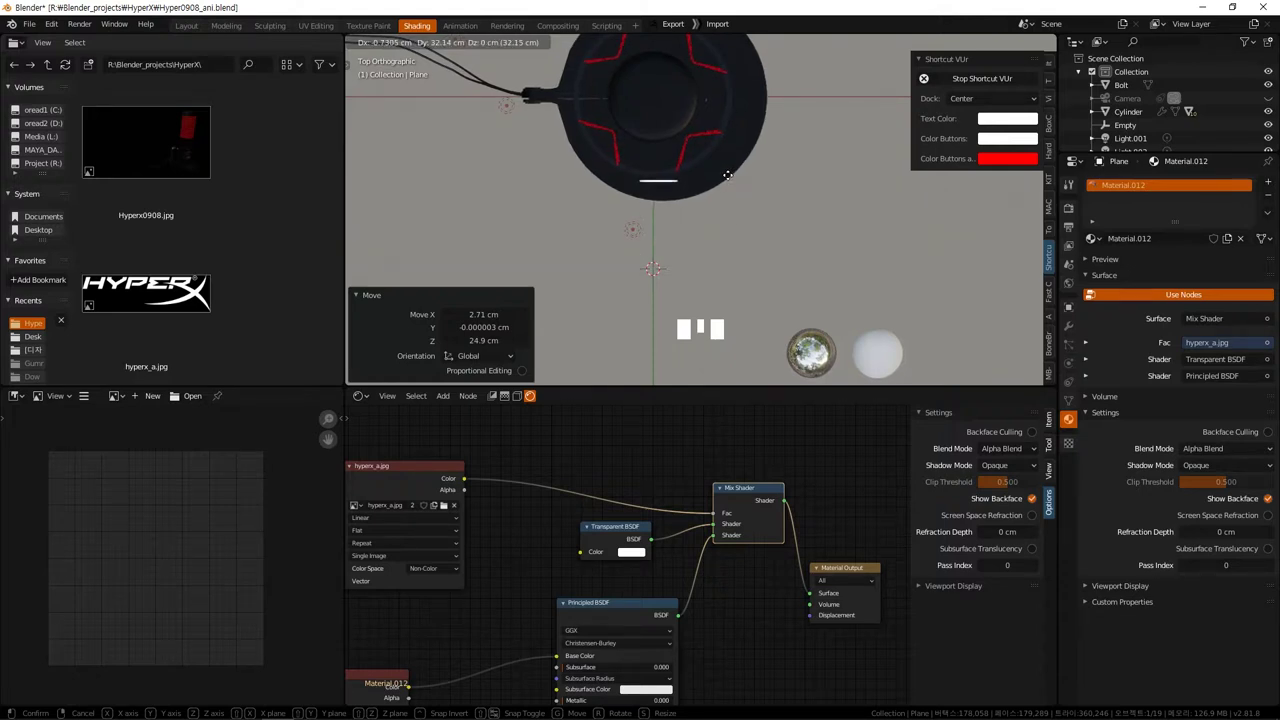
key(KP_3)
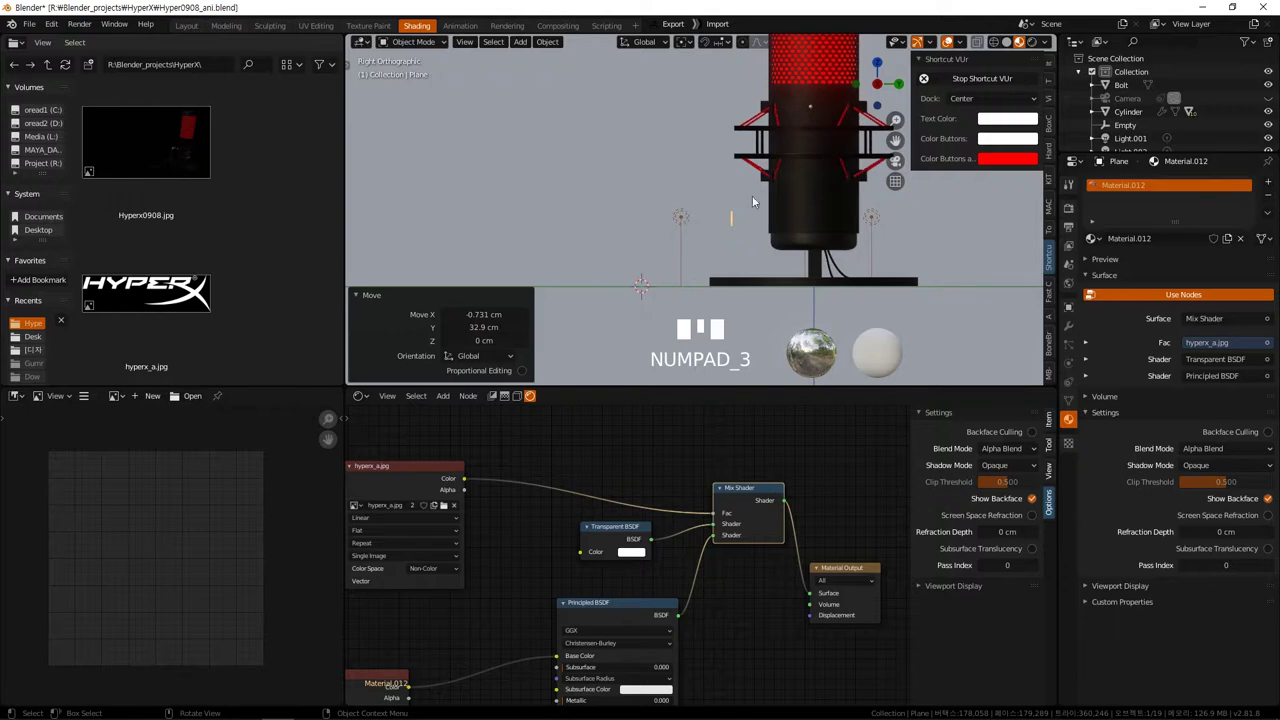
key(g)
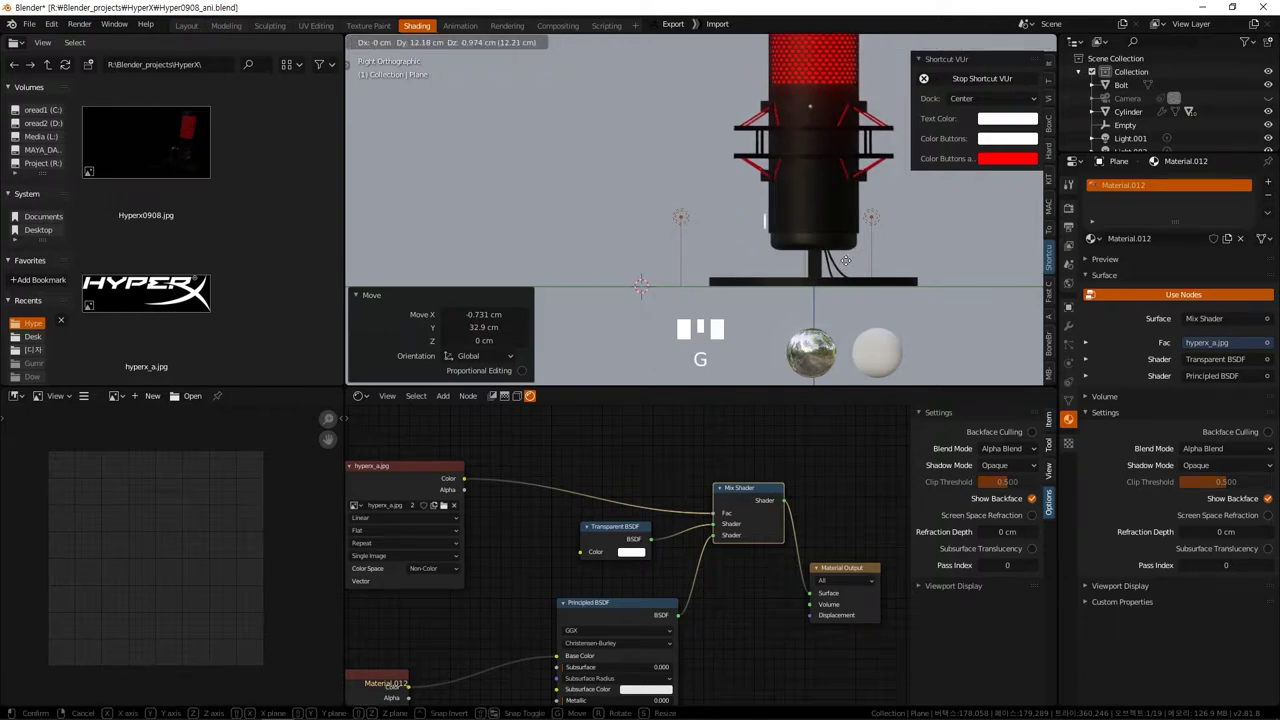
drag(797, 228, 801, 221)
Orbit around the base to check the decal placement from several angles.
scroll(up, 3)
drag(813, 245, 696, 195)
scroll(up, 3)
drag(685, 217, 661, 213)
scroll(up, 3)
key(KP_Decimal)
drag(676, 197, 751, 212)
scroll(down, 3)
drag(741, 223, 1073, 328)
Add a Shrinkwrap modifier to the plane targeting the Cylinder.002 base.
click(1073, 328)
drag(1149, 184, 1107, 334)
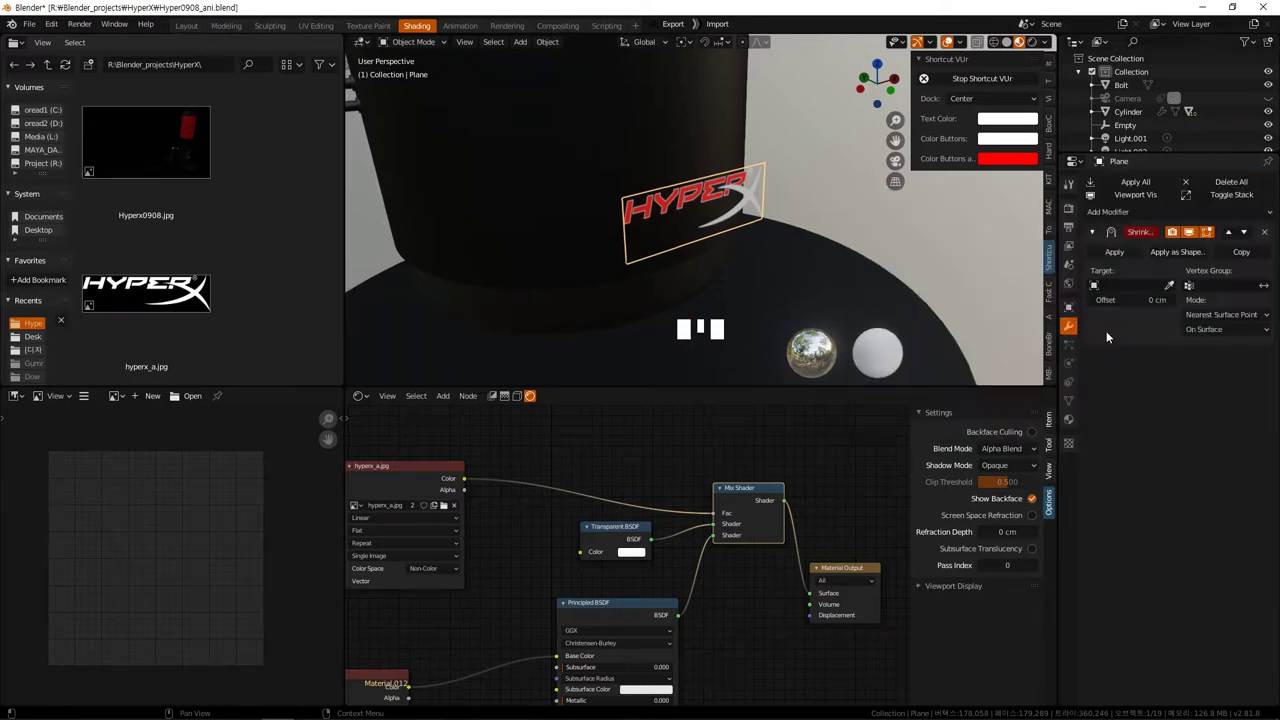
click(1172, 287)
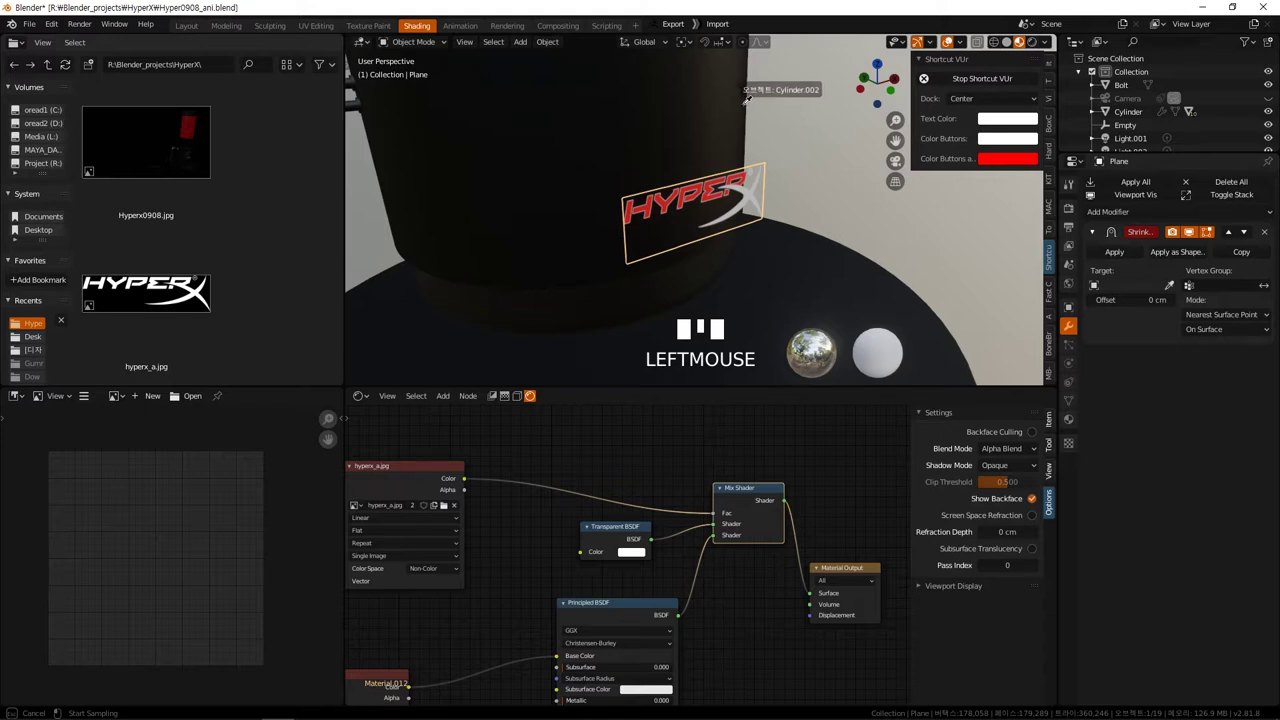
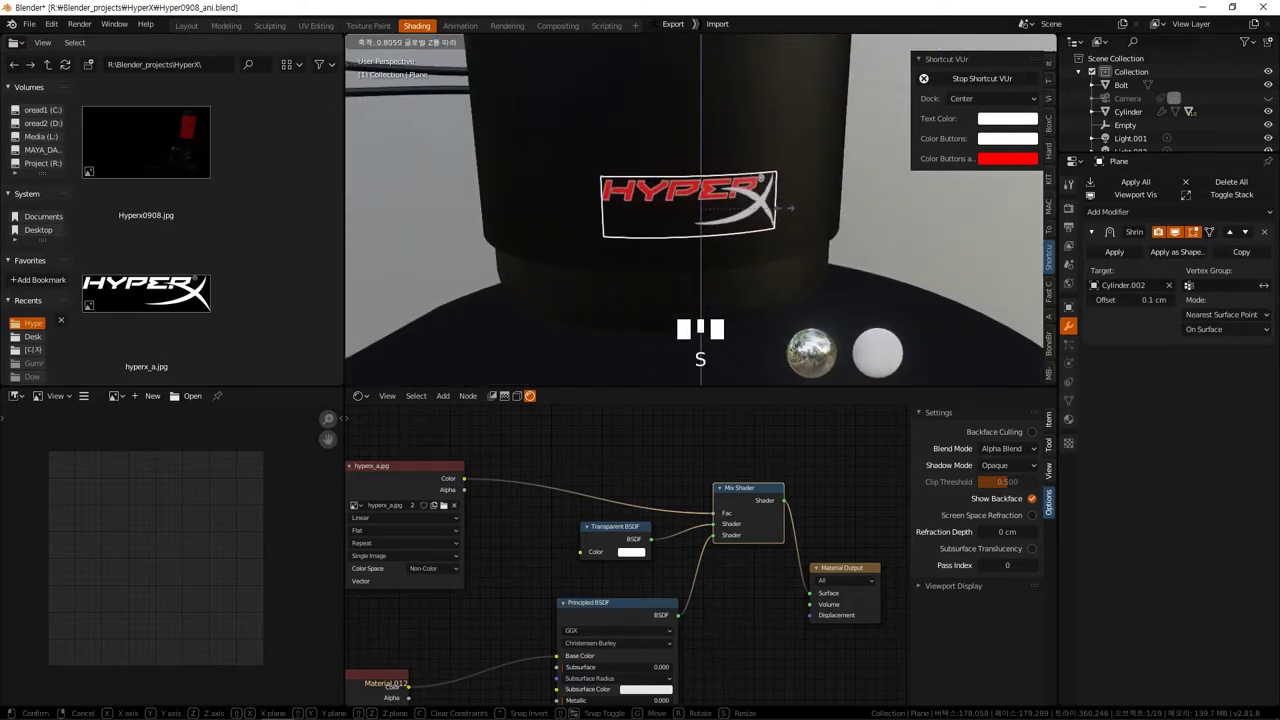
Squash the wrapped decal to about 0.793 of its height along Z.
drag(790, 277, 812, 268)
scroll(down, 3)
drag(821, 266, 783, 256)
scroll(down, 3)
middle_click(817, 239)
scroll(up, 3)
scroll(up, 3)
drag(804, 248, 751, 234)
scroll(up, 3)
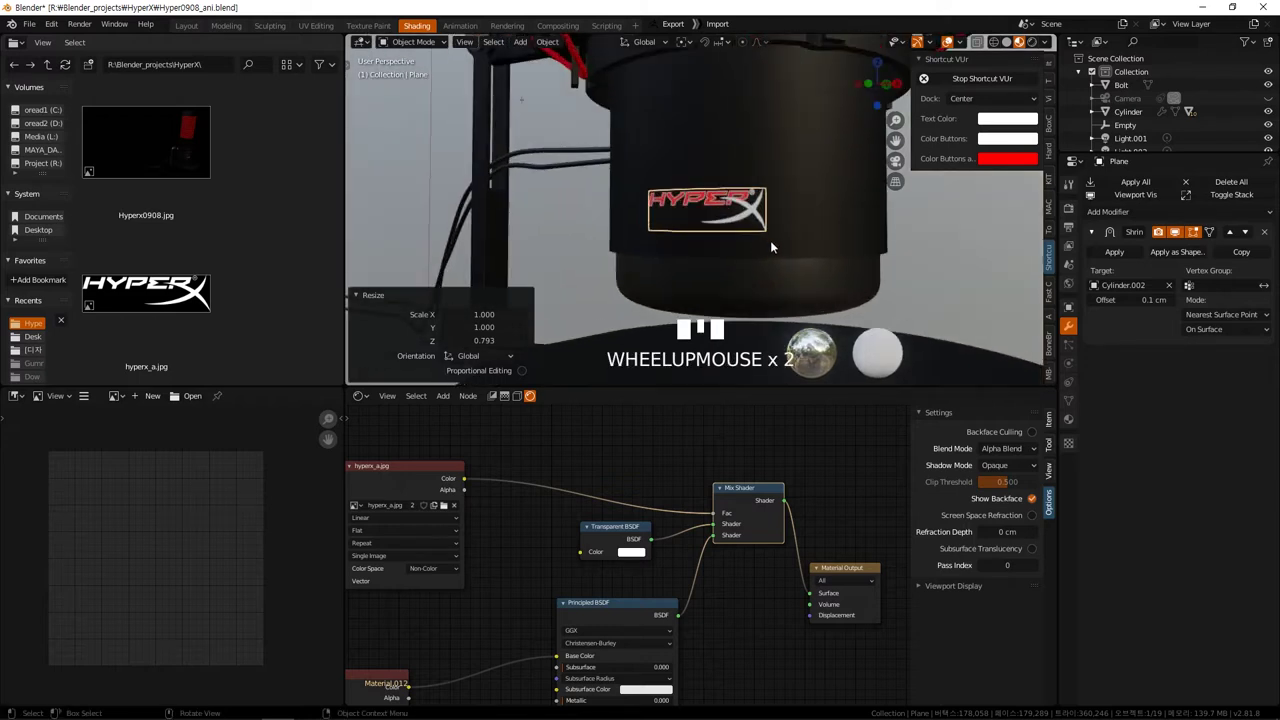
Switch the viewport to Rendered shading and inspect the decal on the microphone.
click(1042, 45)
drag(848, 264, 922, 251)
click(922, 251)
scroll(down, 3)
drag(839, 259, 823, 292)
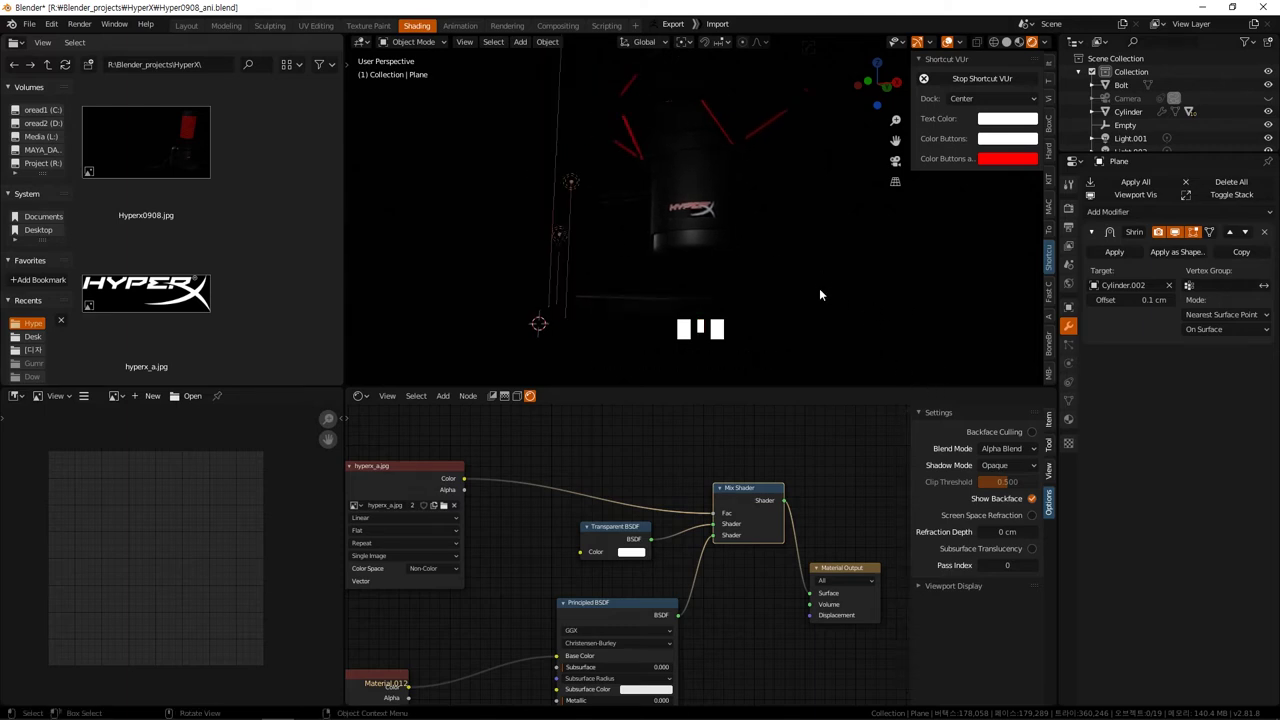